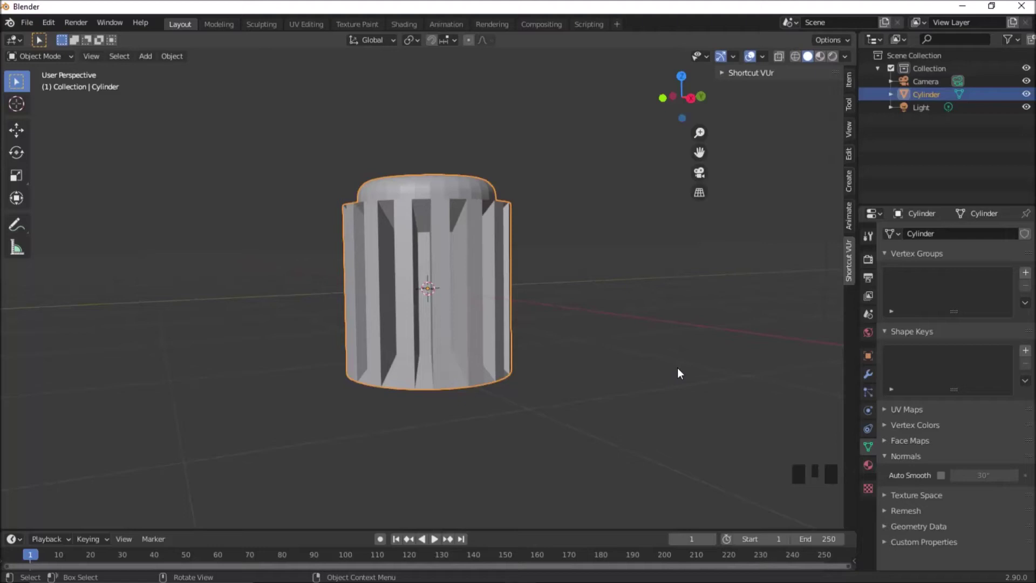
Step: Orbit and zoom the viewport to frame the ribbed cylinder and its cap
scroll(up, 3)
drag(609, 348, 407, 314)
scroll(down, 3)
scroll(up, 3)
scroll(down, 3)
scroll(up, 3)
scroll(down, 3)
scroll(up, 3)
drag(468, 221, 469, 248)
drag(469, 249, 822, 94)
Step: Switch to Material Preview shading and set the World color to light grey (V 0.627)
click(822, 95)
drag(635, 183, 874, 336)
click(874, 336)
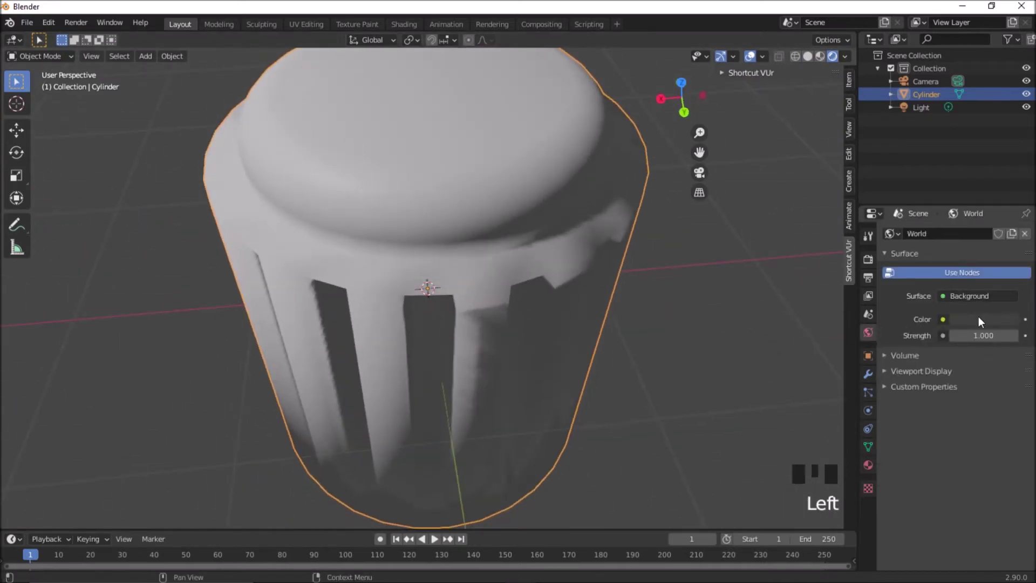
click(982, 321)
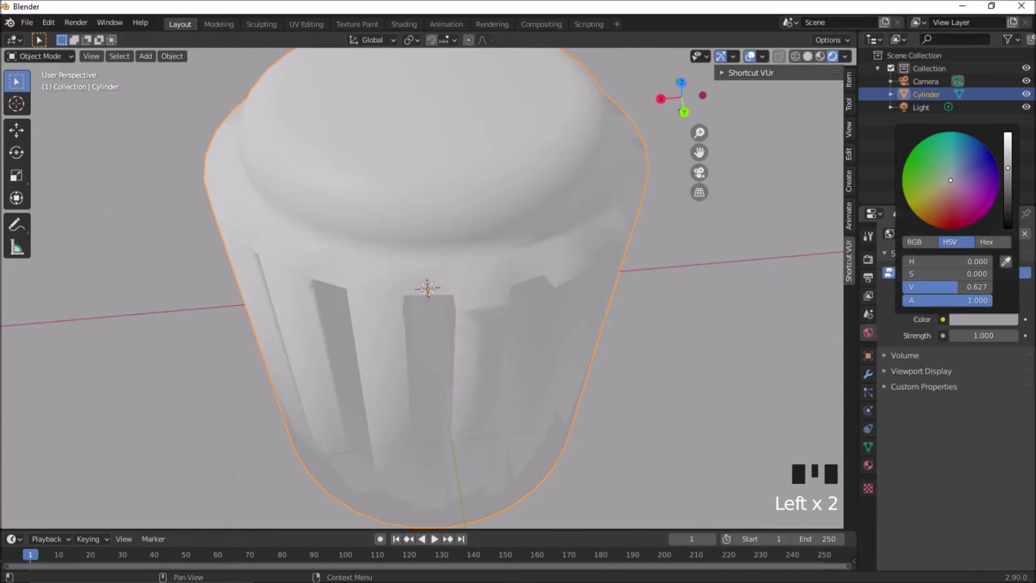
click(865, 473)
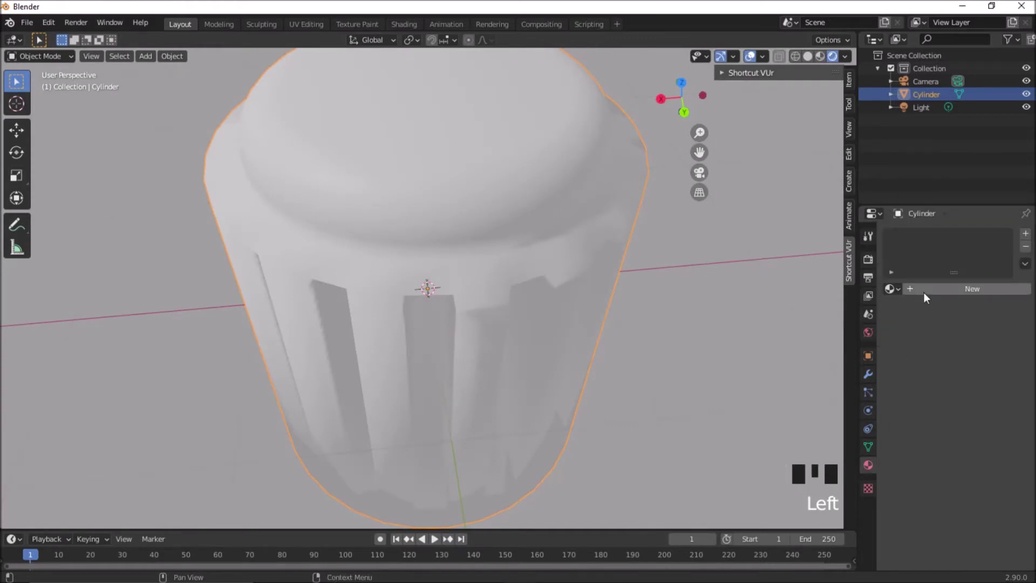
Step: Create a new material for the cylinder and pull its Base Color toward pink
drag(918, 294, 979, 430)
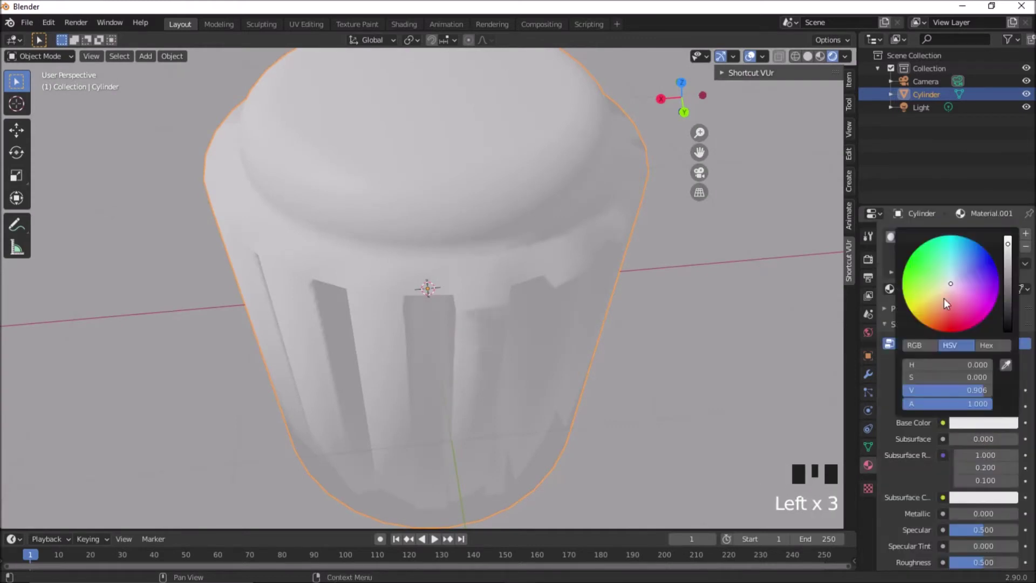
drag(750, 342, 562, 283)
scroll(down, 3)
scroll(up, 3)
drag(534, 272, 478, 264)
scroll(up, 3)
scroll(down, 3)
drag(474, 263, 419, 237)
scroll(up, 3)
drag(406, 192, 425, 209)
drag(425, 208, 437, 224)
Step: Fine-tune the pink base colour settings, then view the cap from above
scroll(up, 3)
scroll(down, 3)
drag(466, 243, 874, 448)
click(874, 448)
drag(889, 460, 890, 457)
drag(893, 460, 944, 479)
scroll(down, 3)
drag(498, 321, 482, 309)
scroll(up, 3)
drag(442, 305, 102, 108)
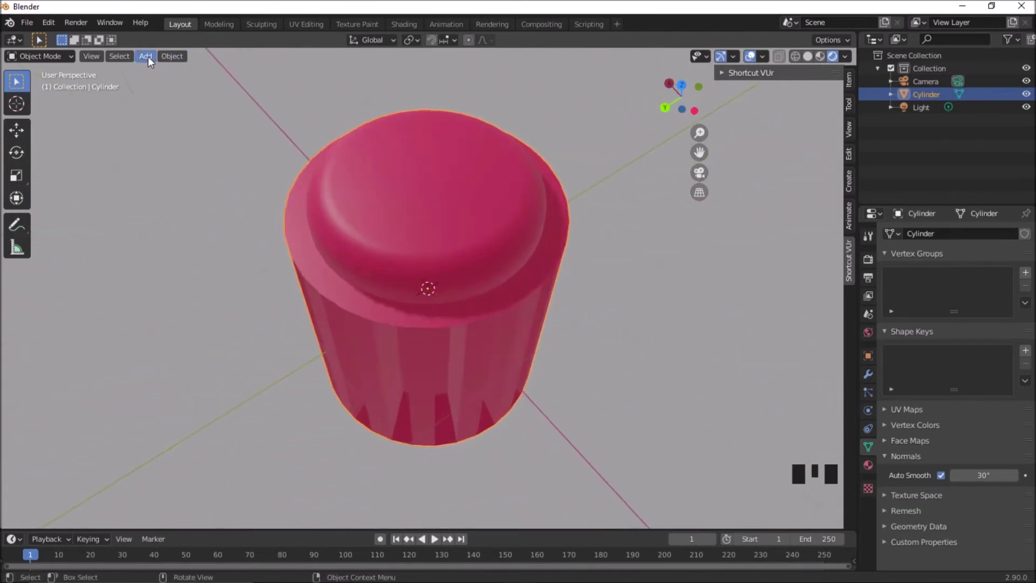
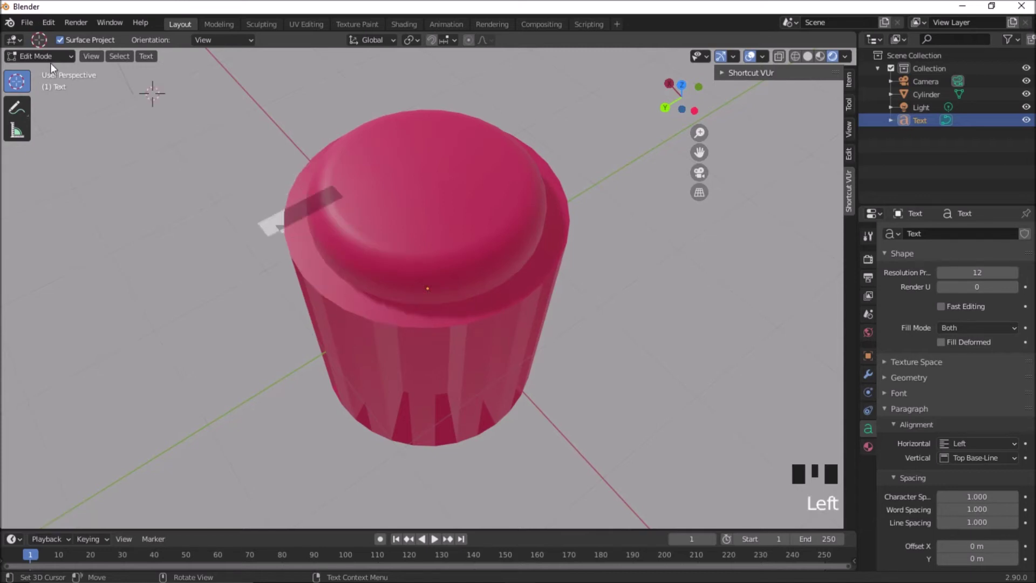
Step: Orbit the view around the cap with the FIX text lying on it
drag(51, 65, 318, 258)
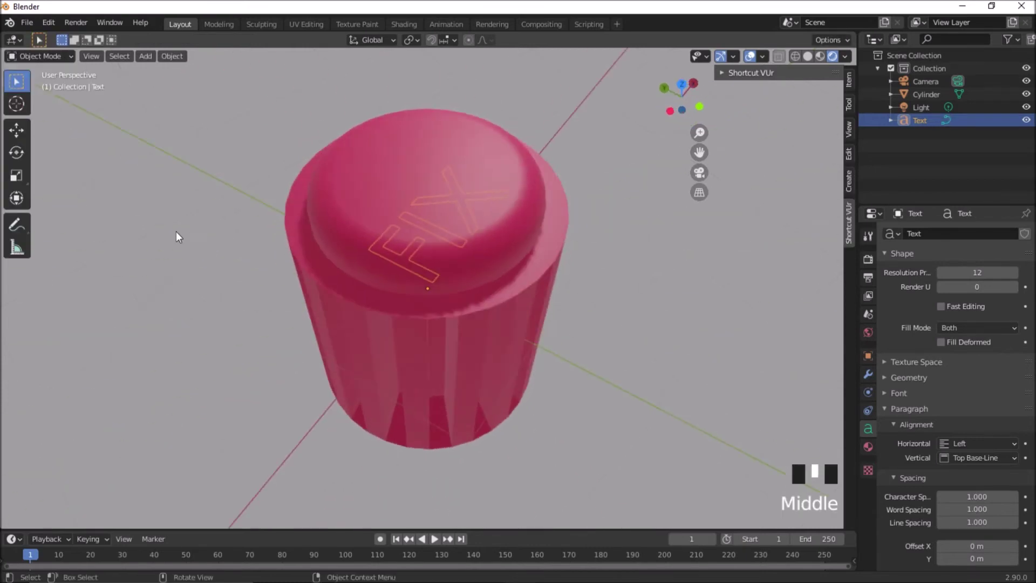
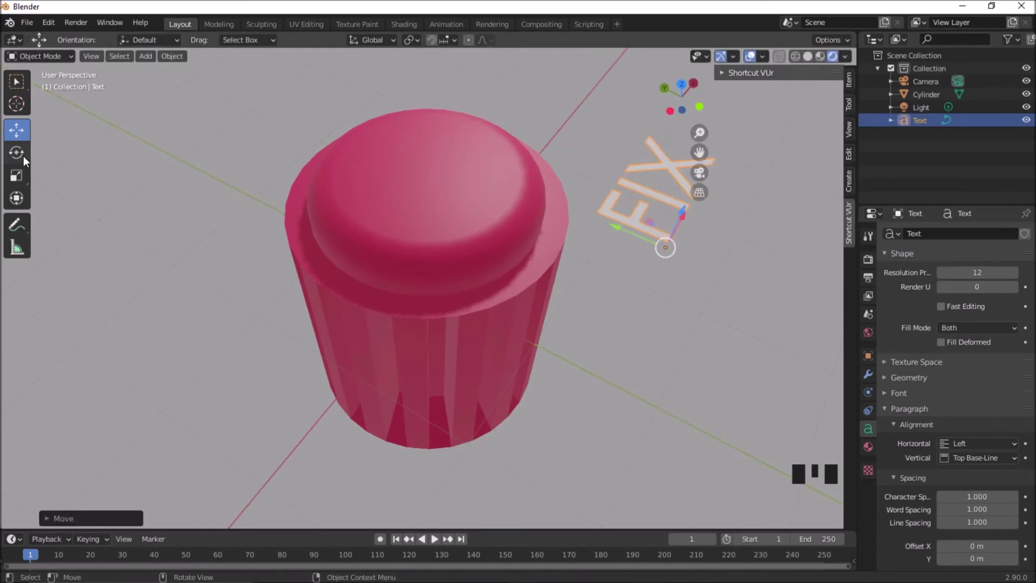
Step: Rotate the FIX text so it stands upright and confirm the rotation
drag(26, 159, 690, 291)
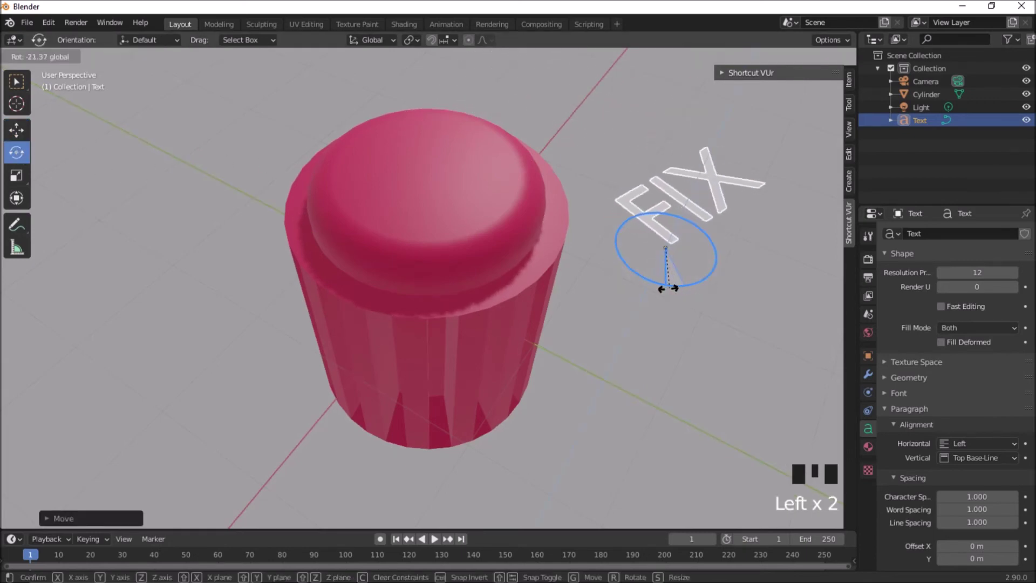
scroll(down, 3)
click(676, 363)
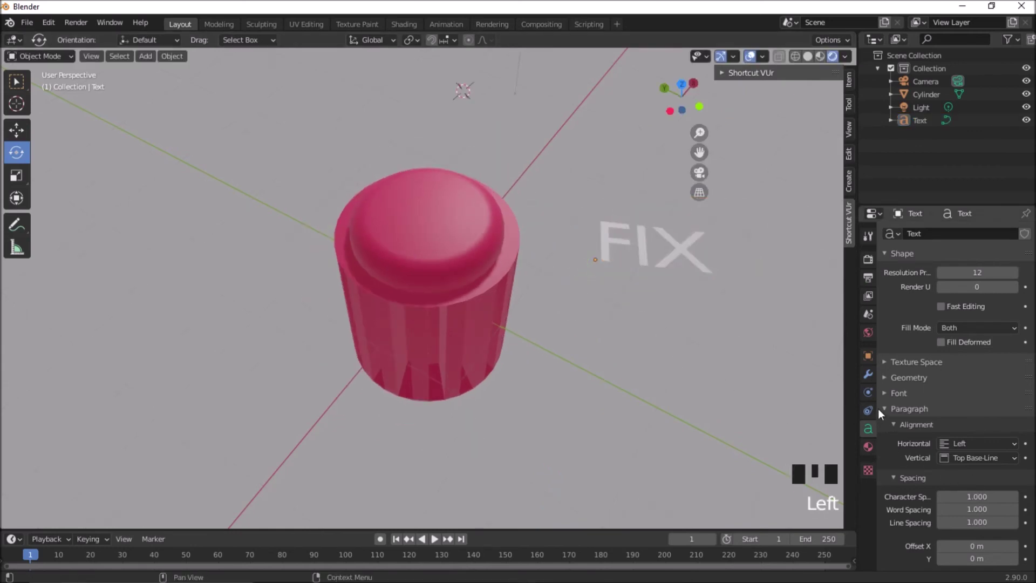
click(708, 336)
click(622, 264)
click(610, 261)
Step: Move the FIX text up so it floats above the cap, then select the pink cylinder
drag(30, 131, 581, 257)
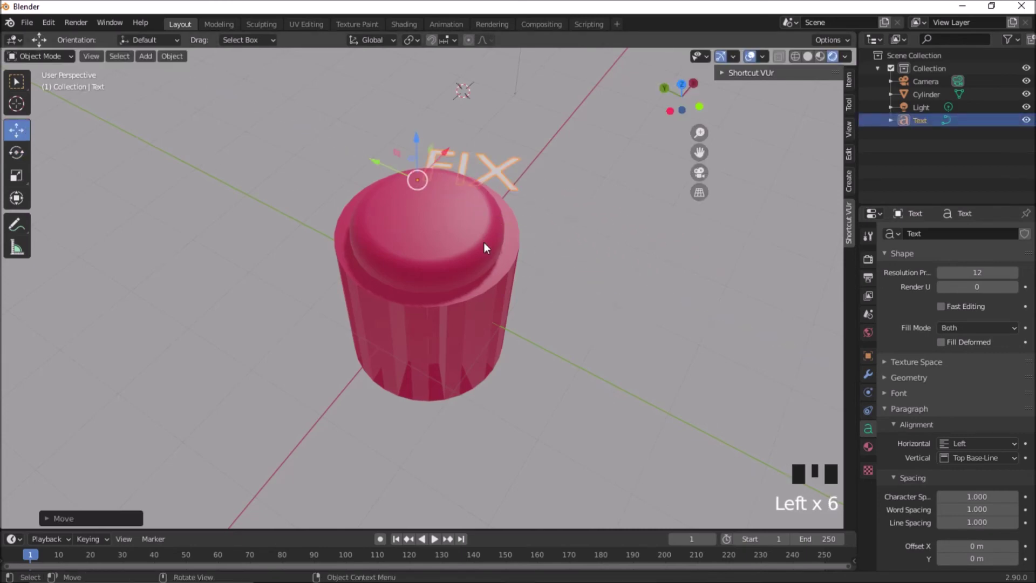
click(593, 248)
click(469, 165)
click(437, 169)
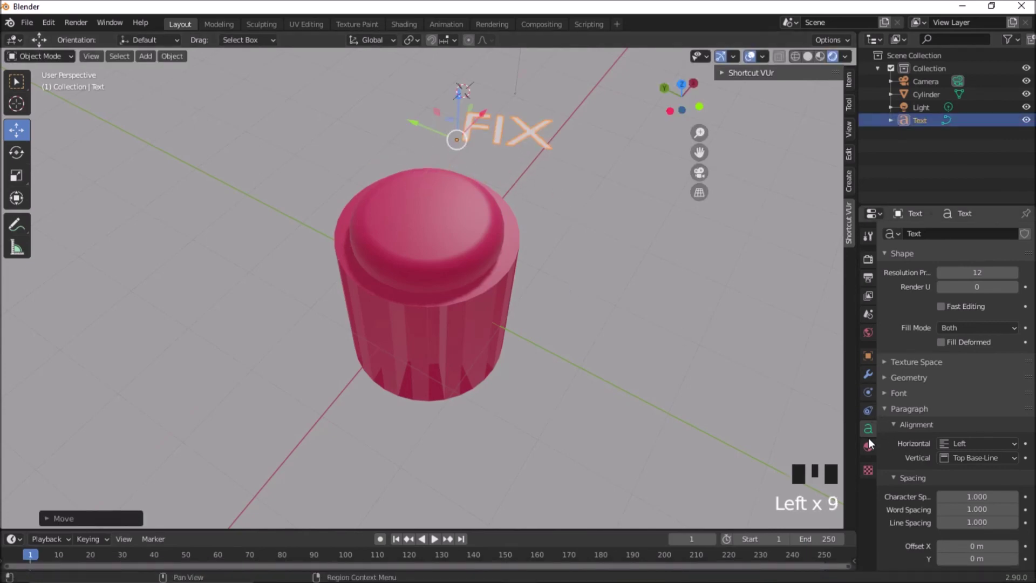
click(388, 293)
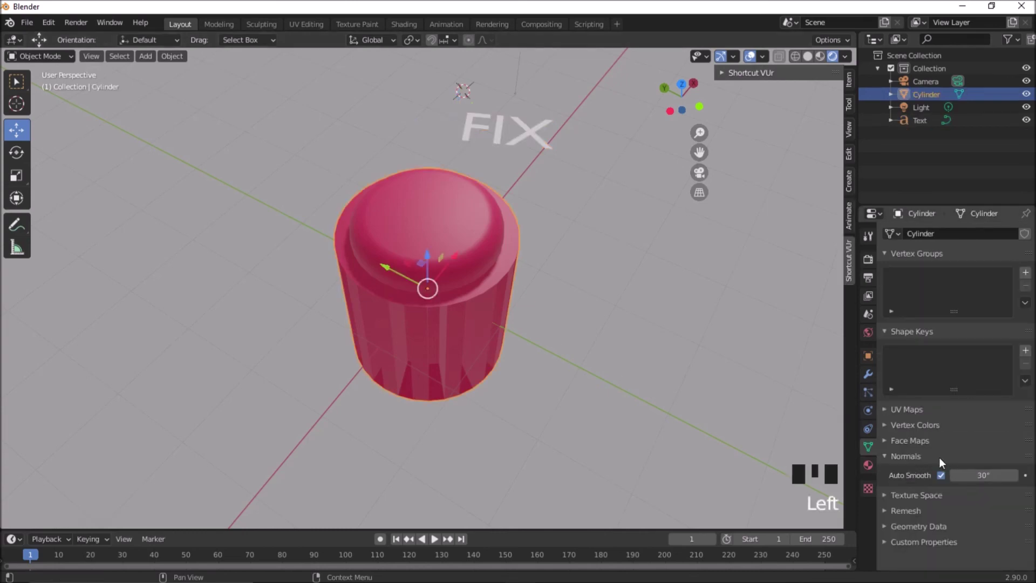
double_click(946, 478)
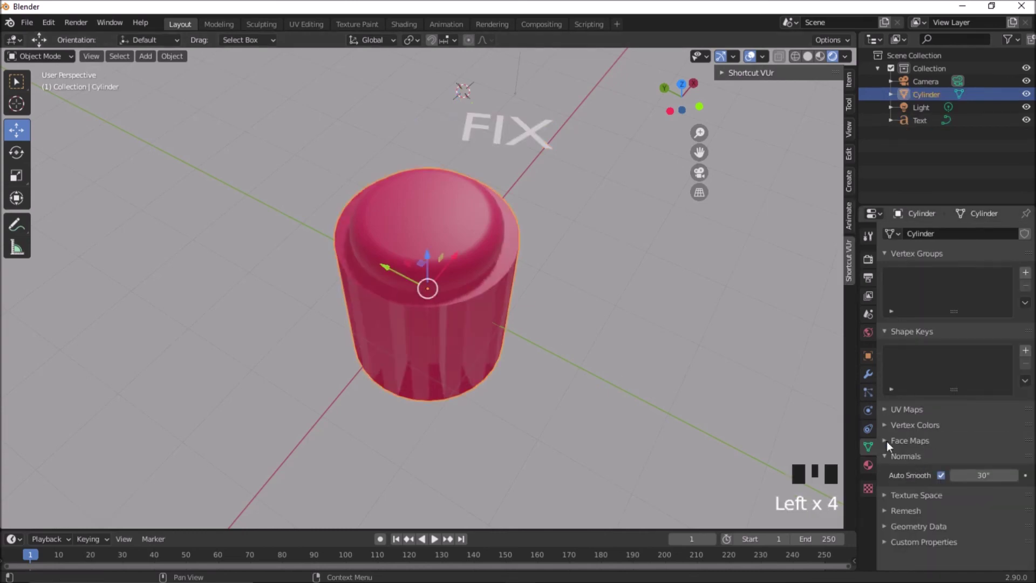